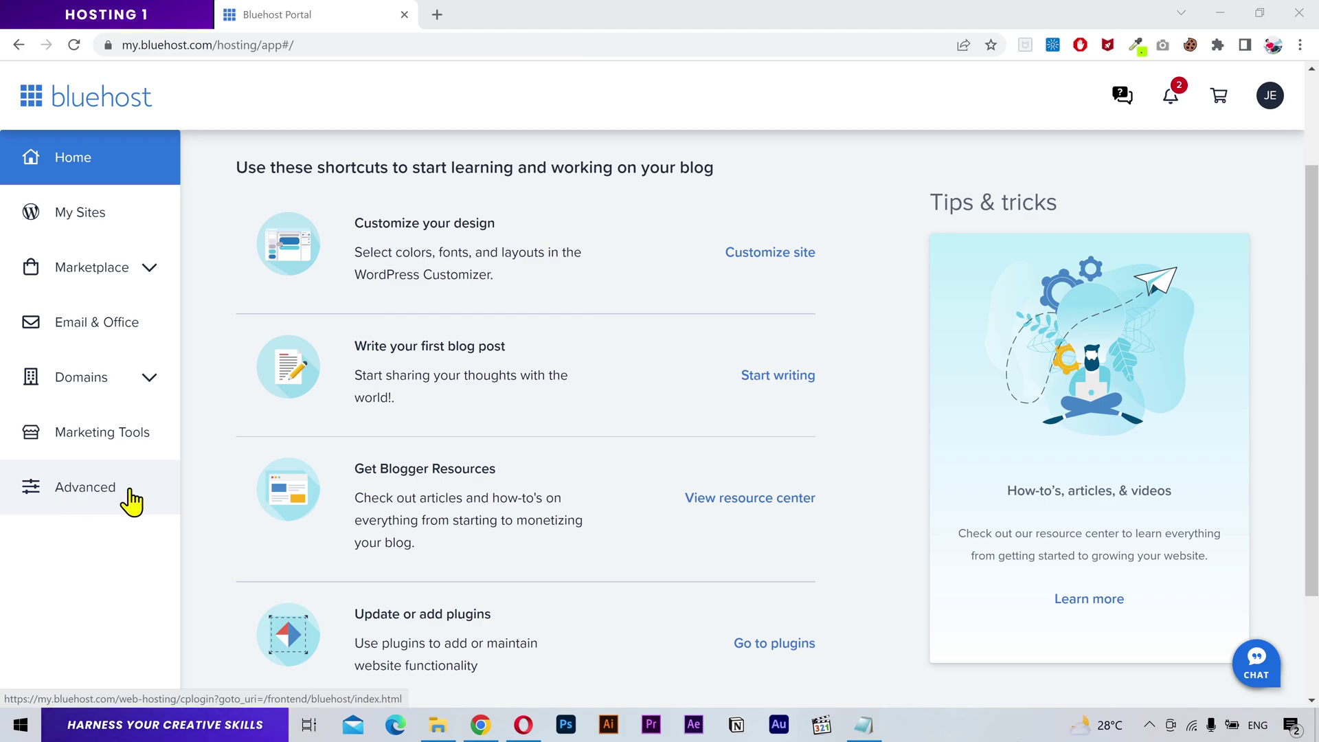
# Step: Get into File Manager and the domain1-youthbraidingacademy-ca site folder
pyautogui.middleClick(136, 501)
pyautogui.click(136, 502)
pyautogui.scroll(-3)
pyautogui.click(357, 231)
pyautogui.click(117, 350)
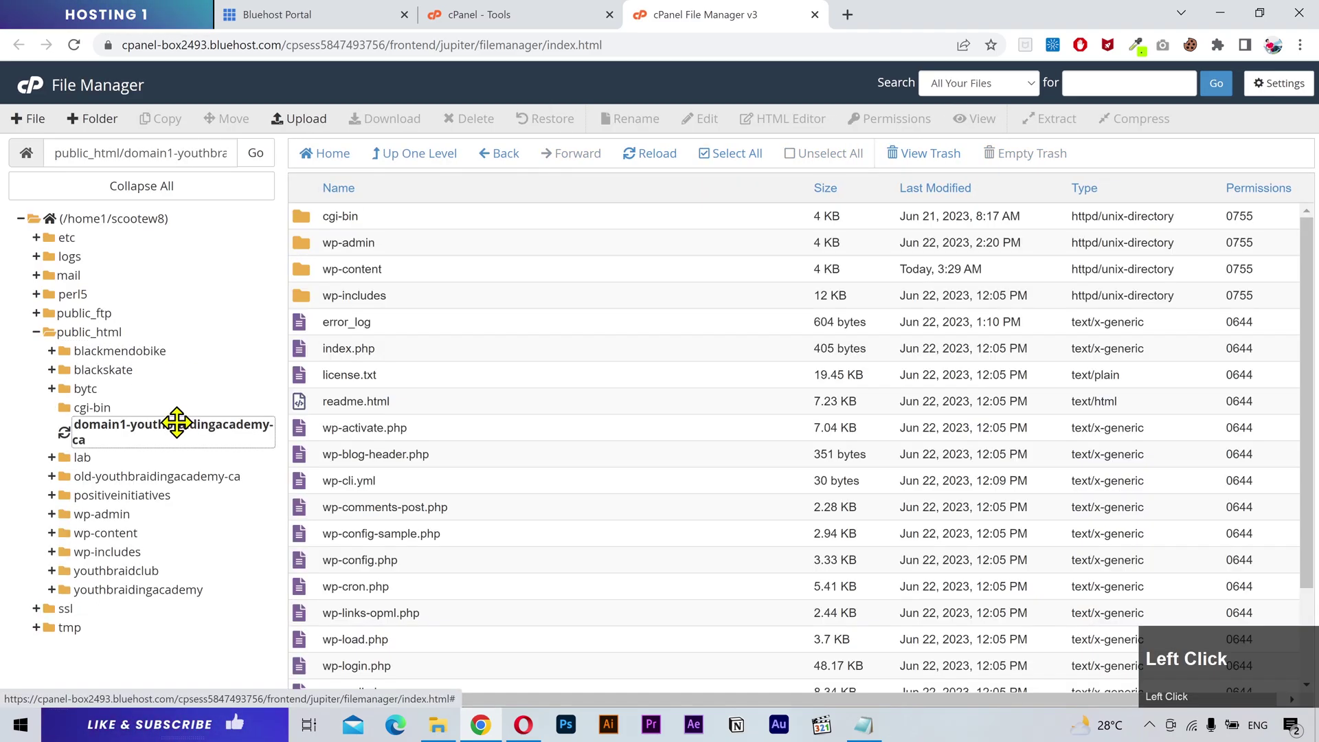
# Step: Compress wp-content into Backup.zip and download it to the local Downloads folder
pyautogui.click(412, 290)
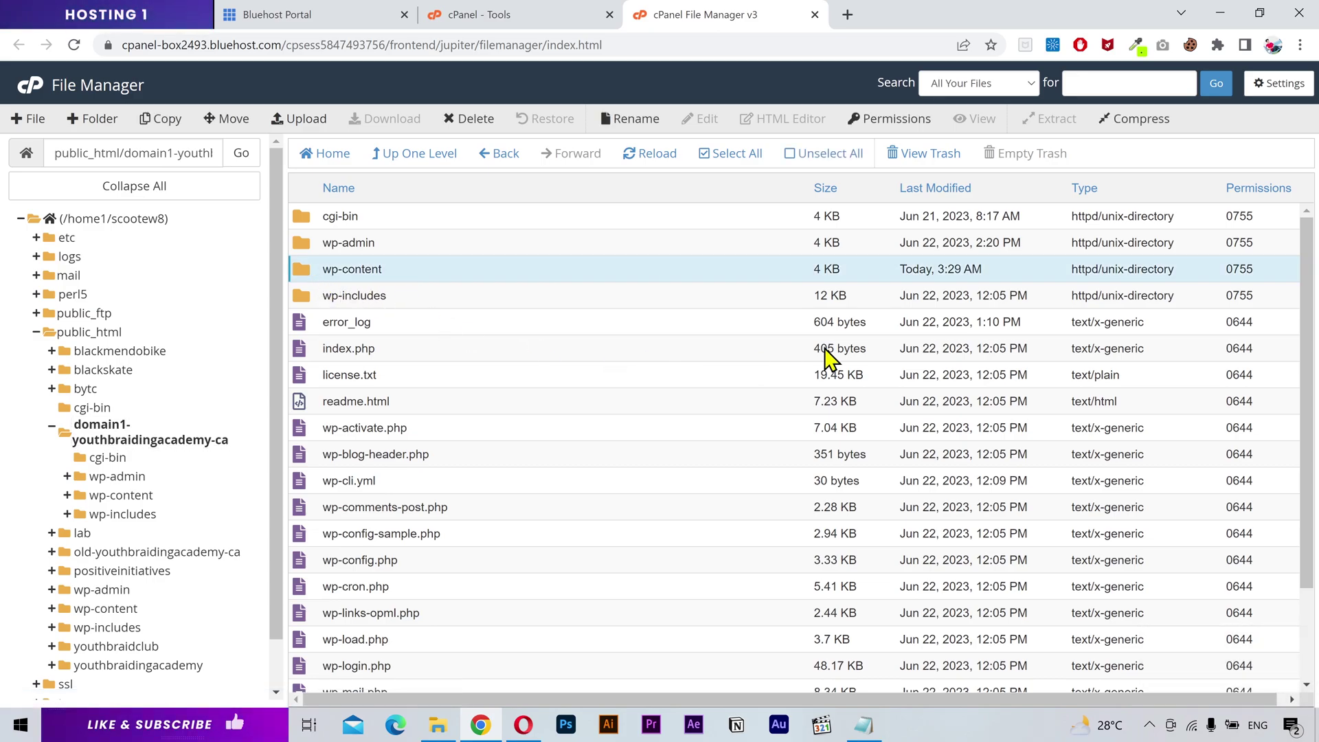
pyautogui.click(1157, 134)
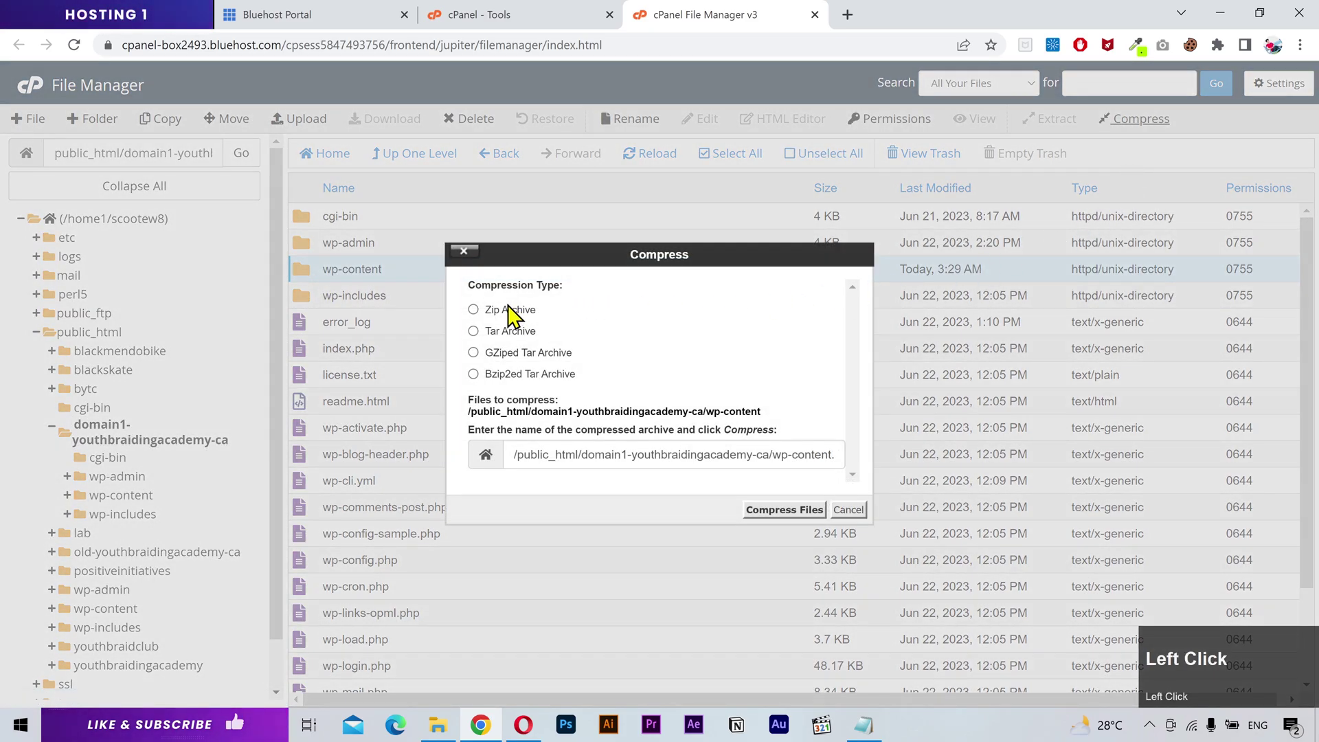
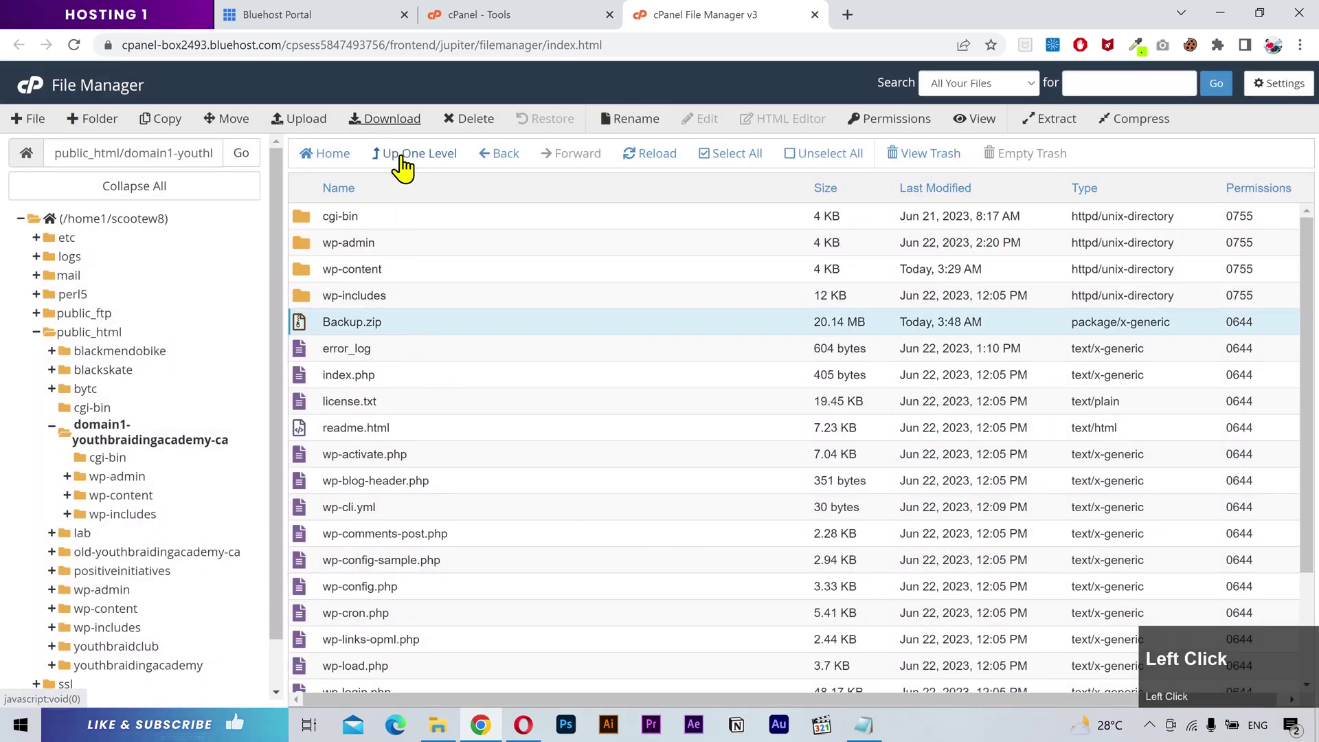
pyautogui.click(664, 456)
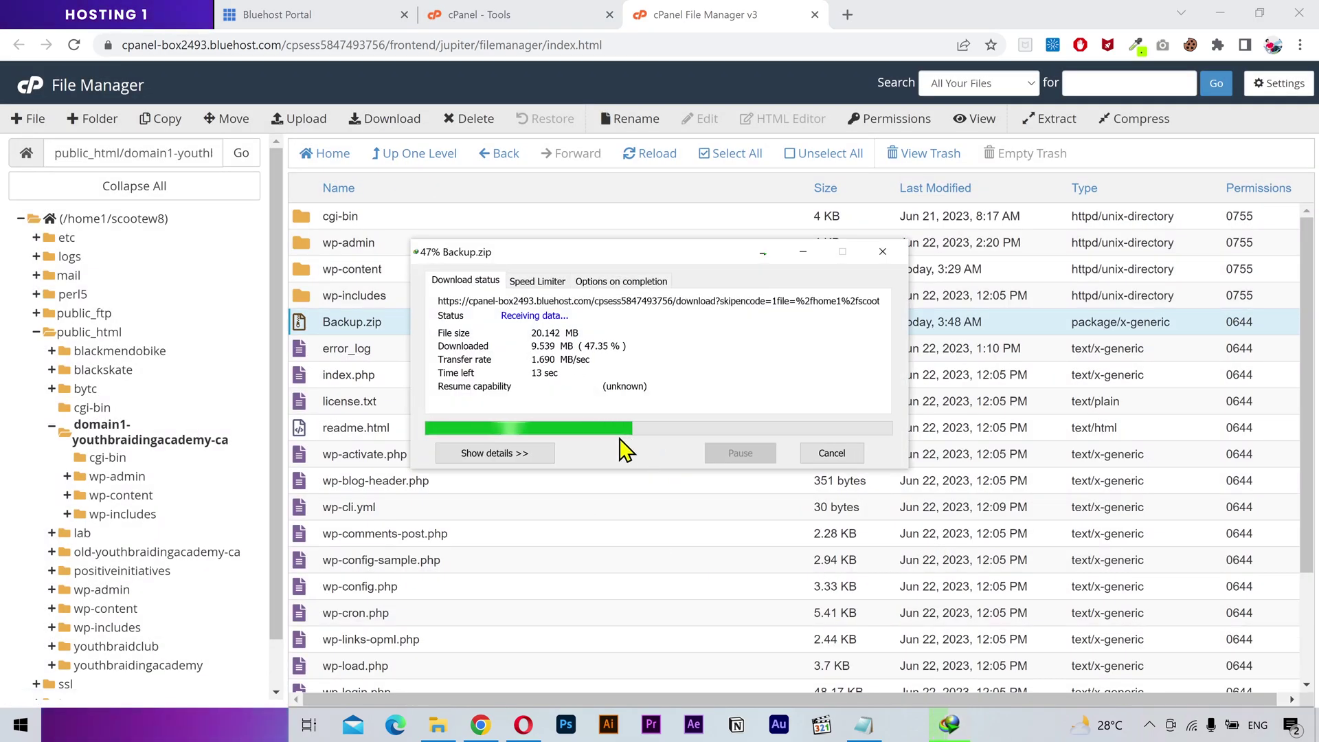
pyautogui.click(708, 429)
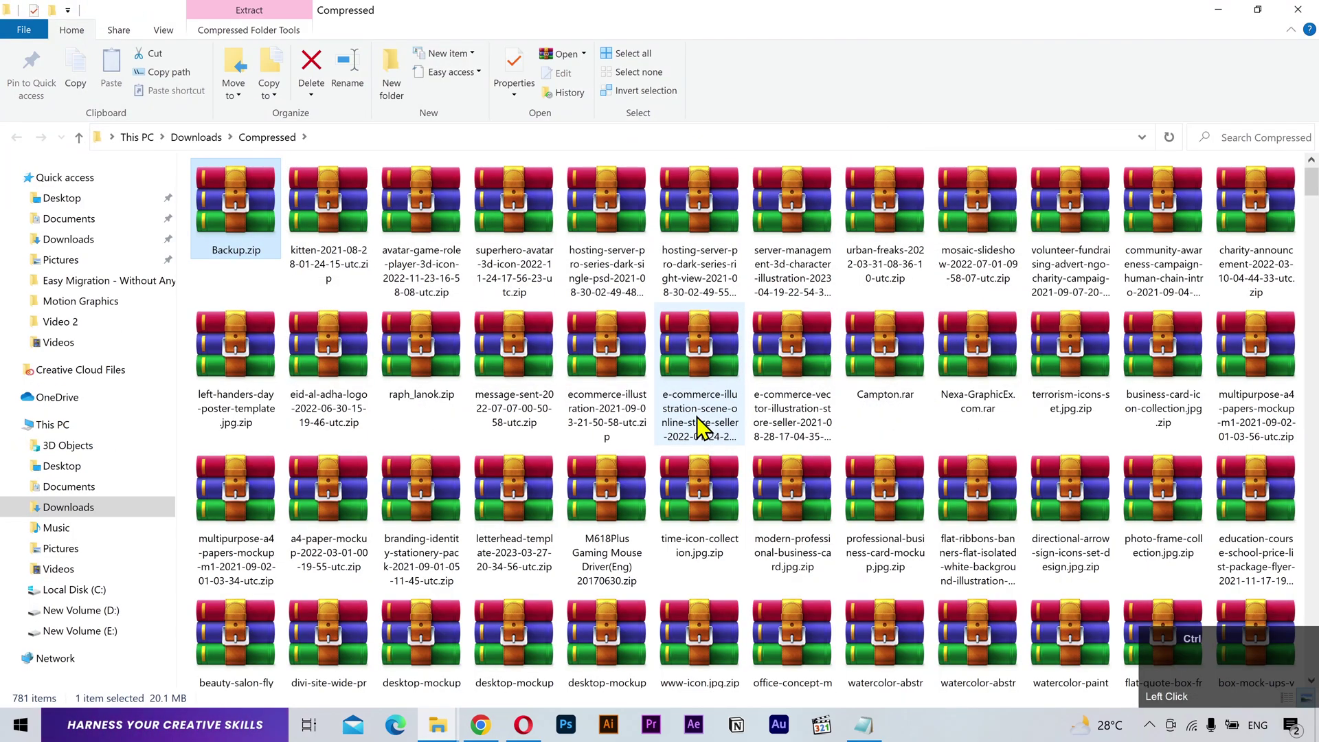
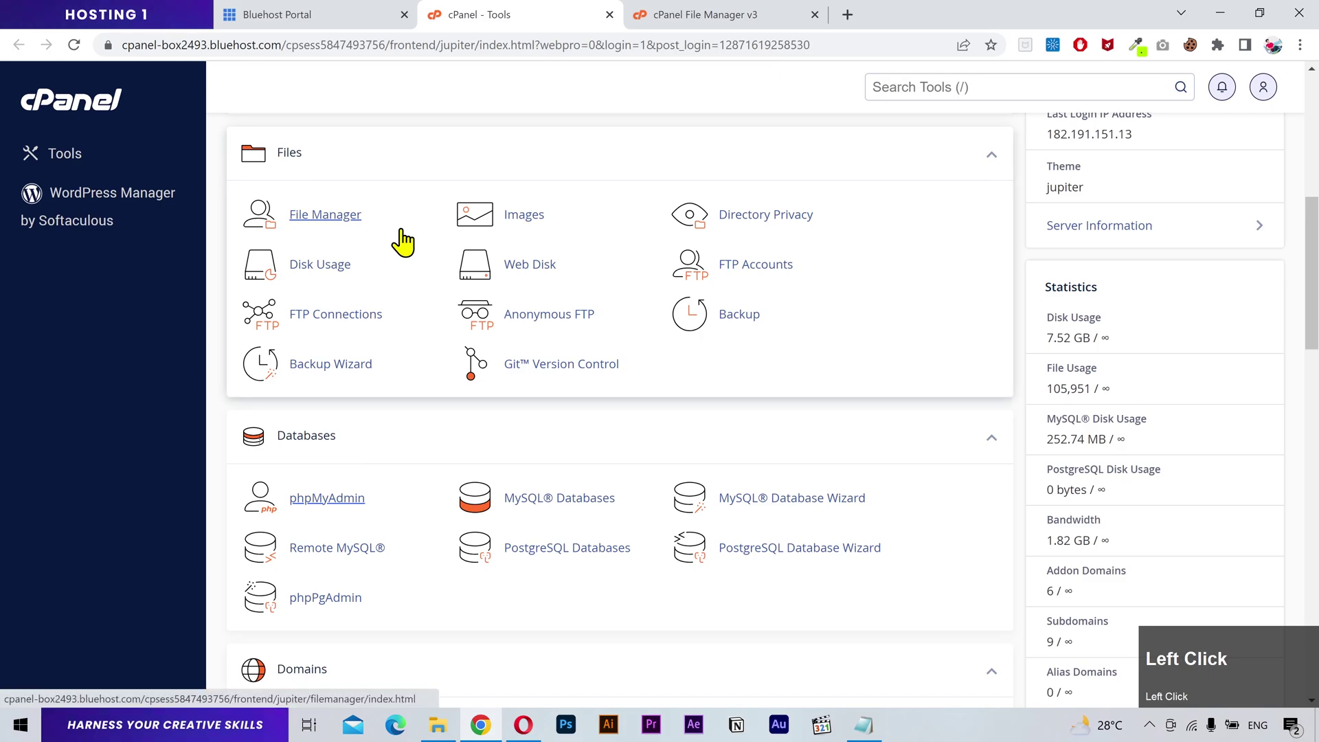
# Step: Launch phpMyAdmin, expand the scootew8 account's databases, and pick wp-config.php
pyautogui.click(409, 242)
pyautogui.scroll(-3)
pyautogui.click(354, 255)
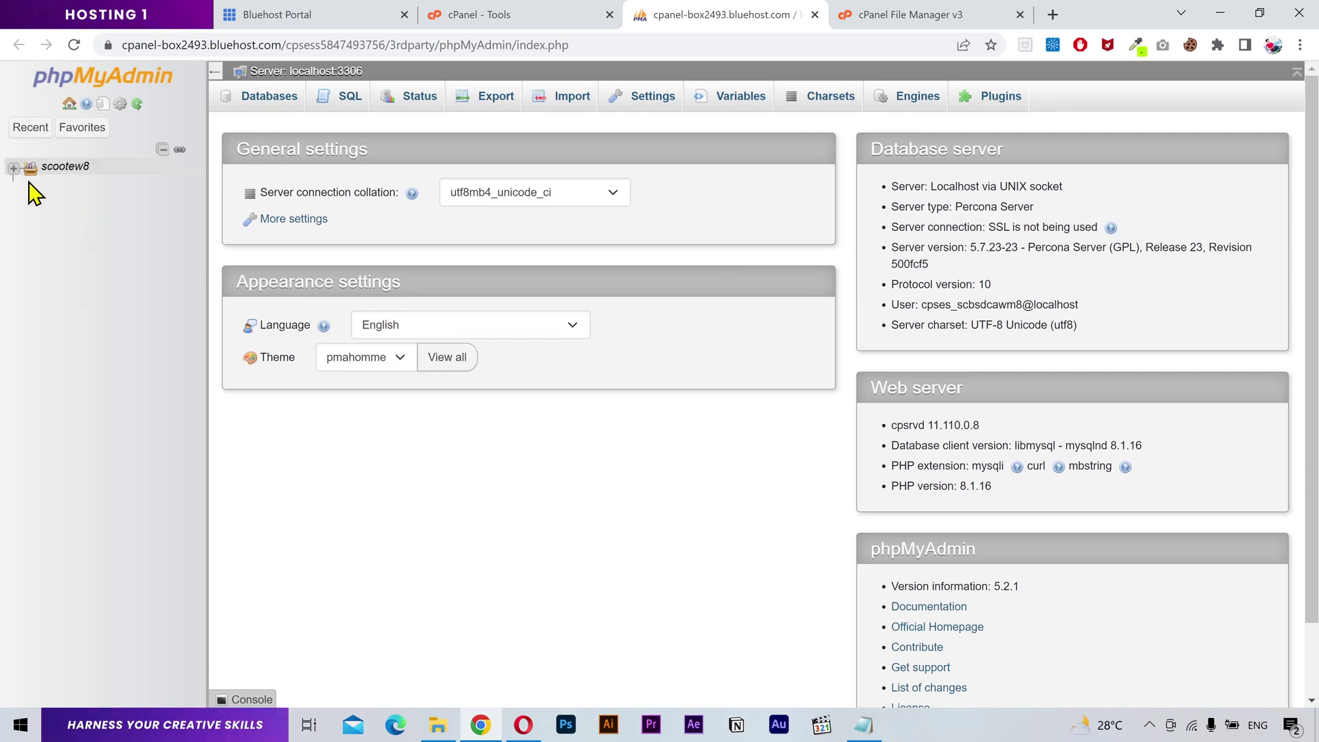
pyautogui.doubleClick(23, 187)
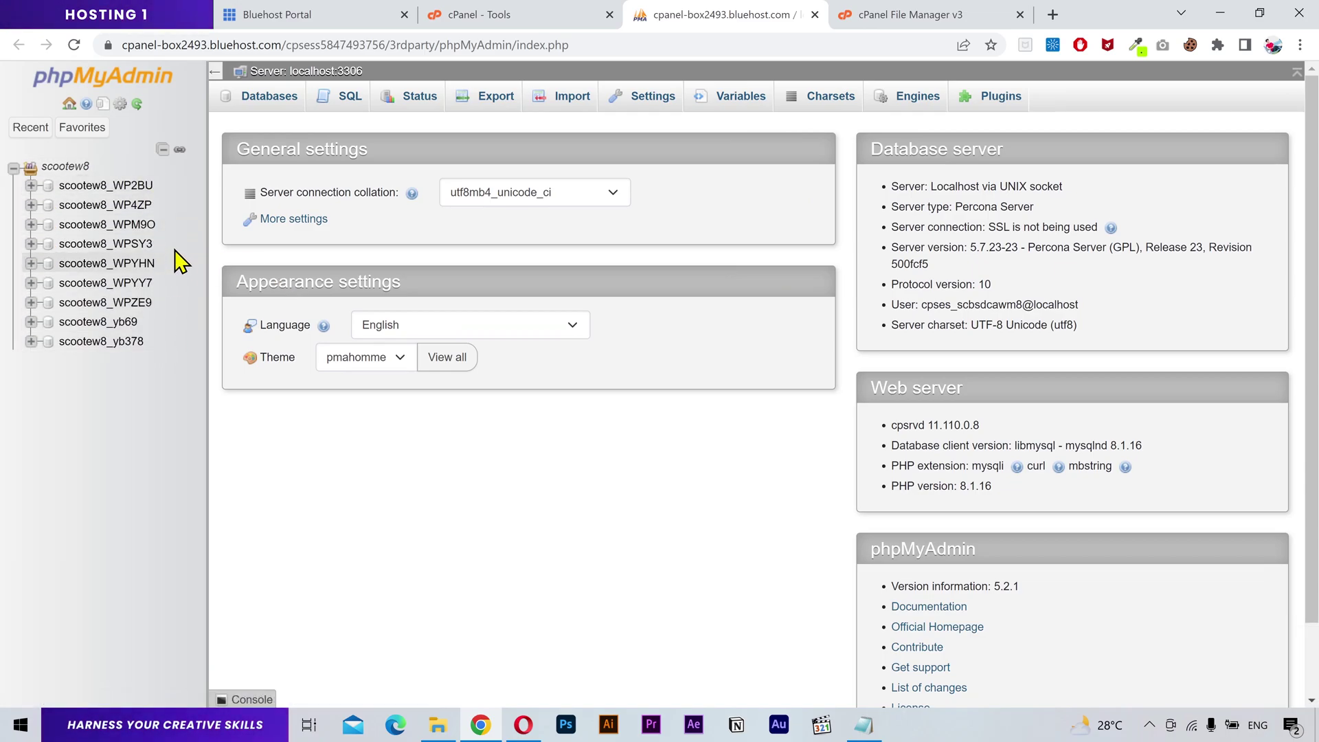
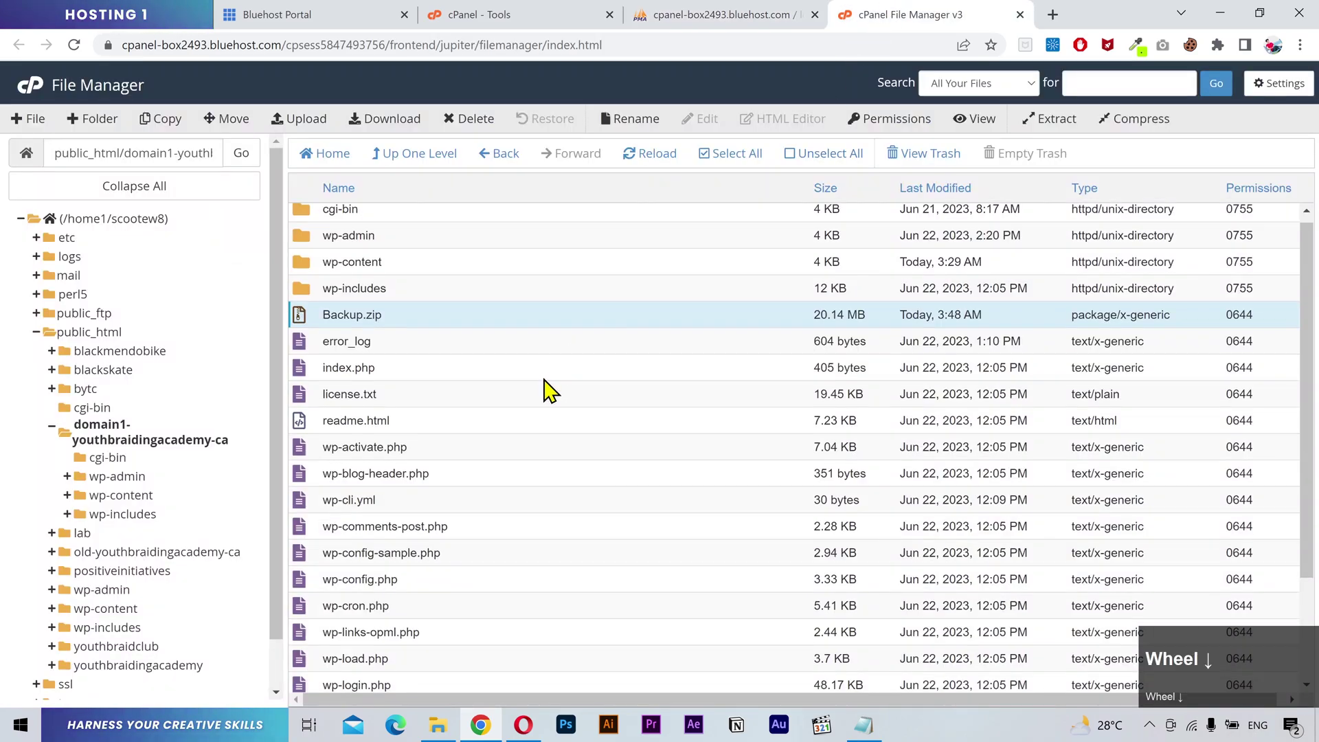
pyautogui.click(447, 459)
# Step: Edit wp-config.php and locate the DB_NAME entry on line 23
pyautogui.rightClick(447, 459)
pyautogui.click(491, 527)
pyautogui.doubleClick(814, 529)
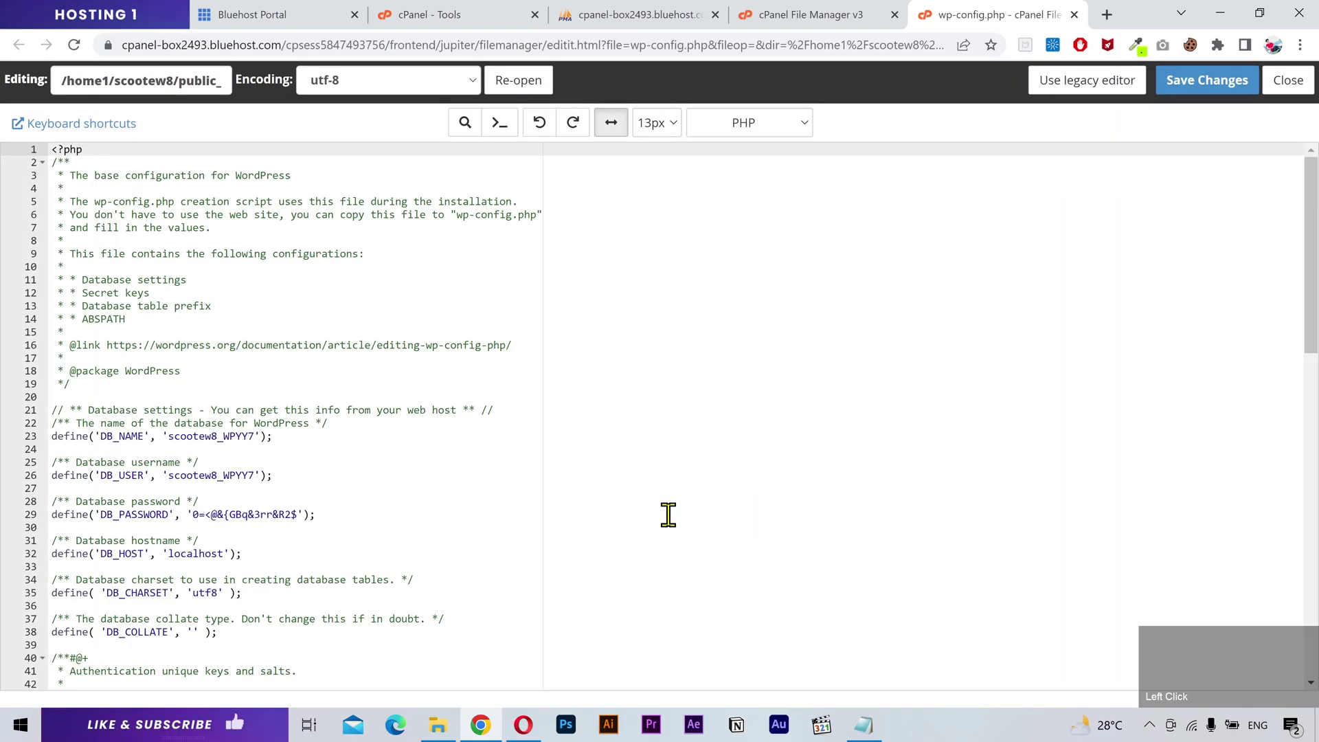
pyautogui.click(428, 423)
pyautogui.scroll(-3)
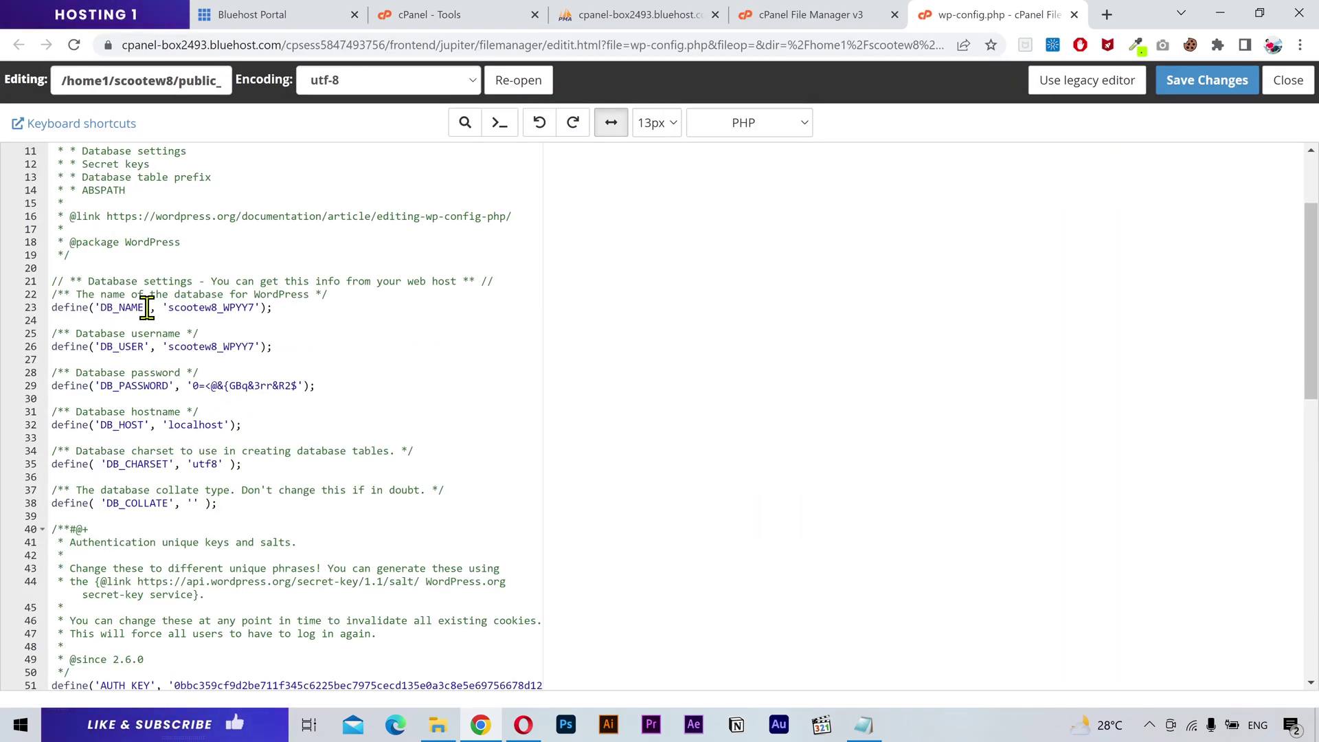
pyautogui.scroll(-3)
pyautogui.click(167, 303)
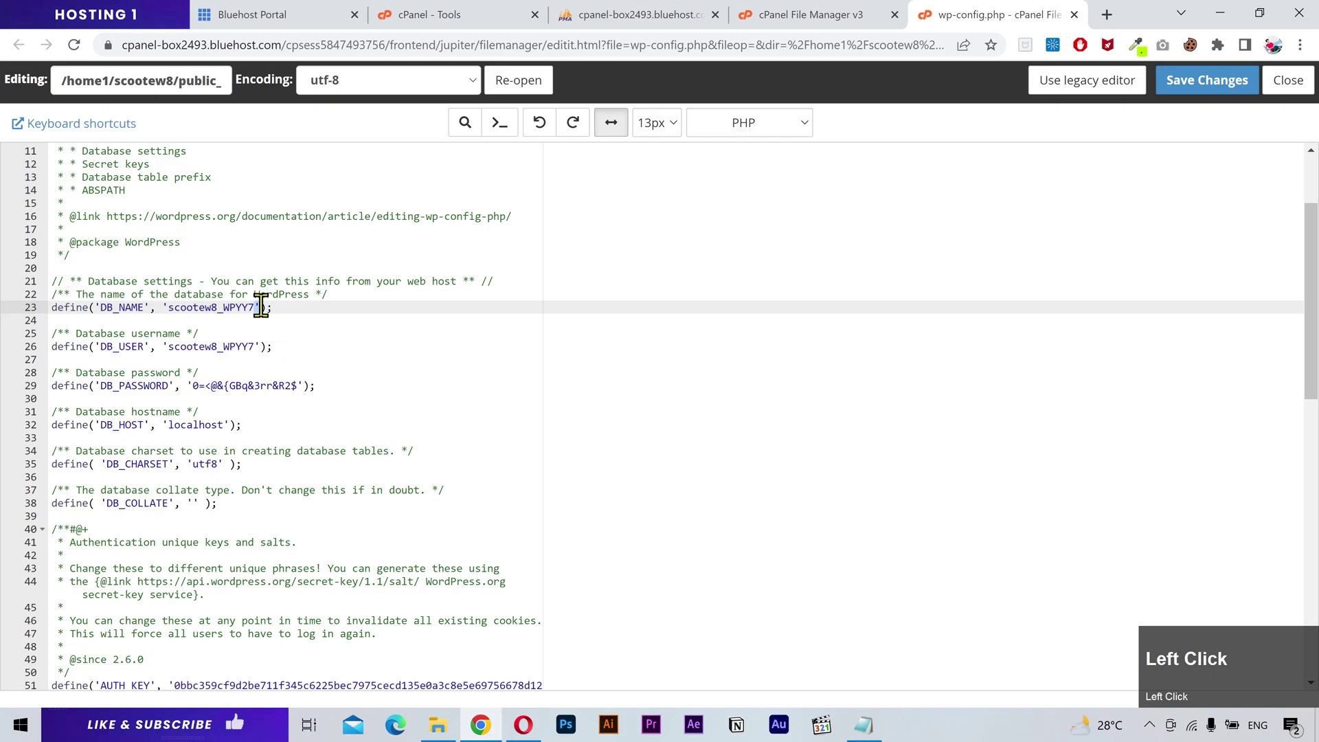
# Step: Select the database name scootew8_WPYY7 and copy it for the export
pyautogui.click(684, 14)
pyautogui.click(144, 301)
pyautogui.click(577, 107)
pyautogui.doubleClick(241, 411)
pyautogui.doubleClick(198, 694)
pyautogui.press('ctrl+x')
pyautogui.click(236, 620)
# Step: Create a text document named Info.txt beside the backups and open it in Notepad
pyautogui.press('ctrl+v')
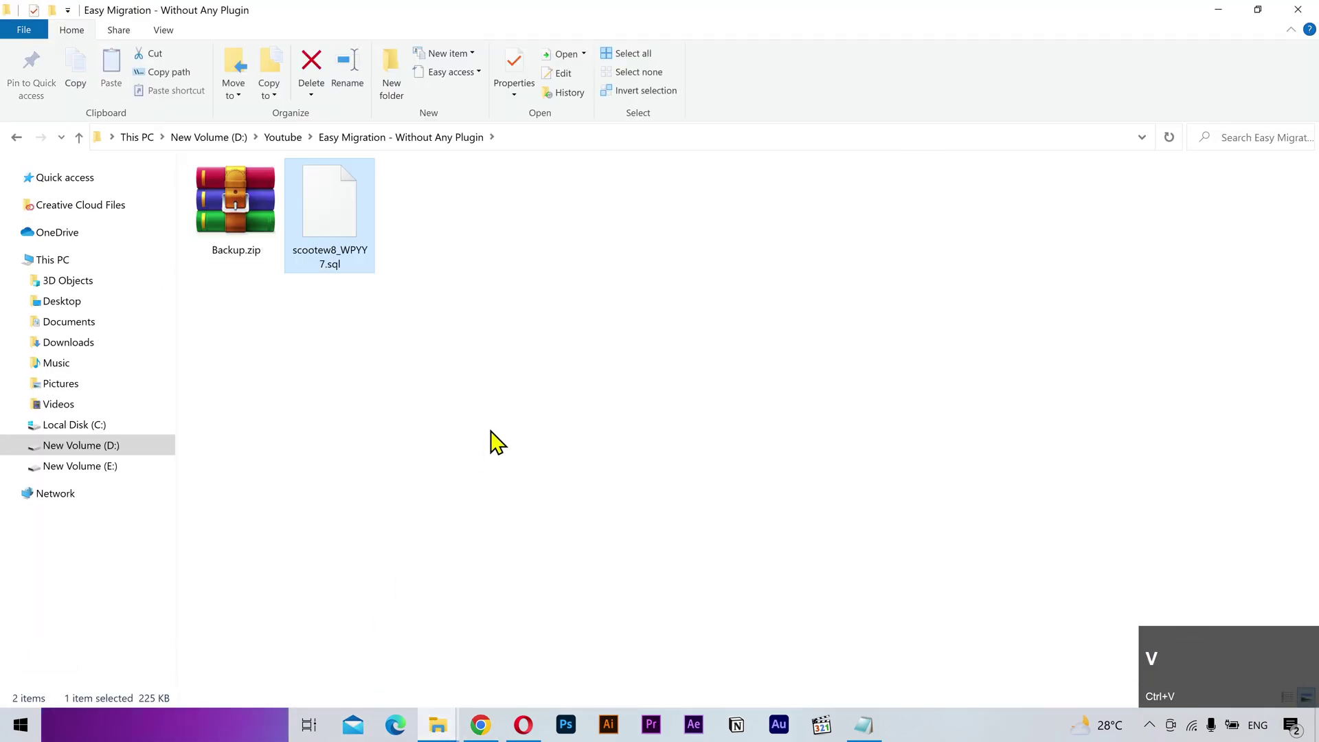
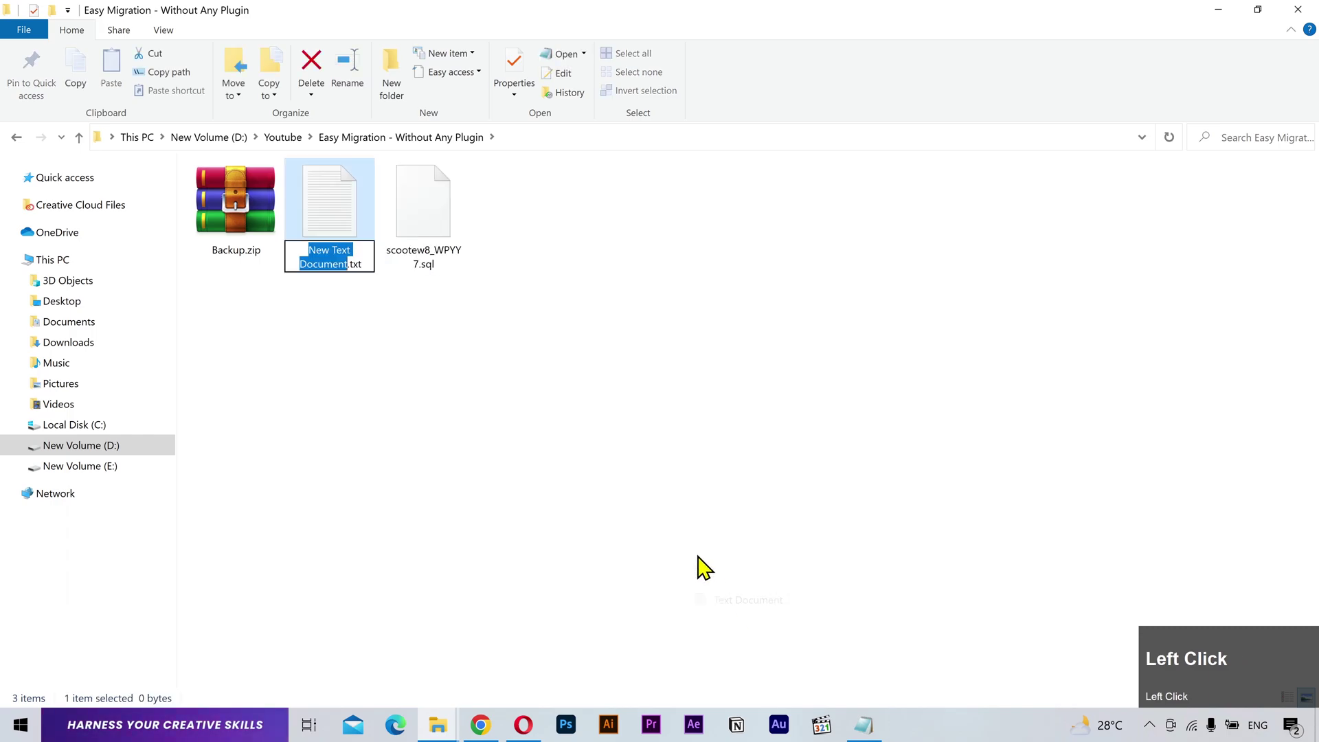
pyautogui.write('fo')
pyautogui.press('Return')
pyautogui.press('Caps_Lock')
# Step: Write the DB PREFIX, OLD DOMAIN and NEW DOMAIN labels into Info.txt
pyautogui.write('db')
pyautogui.press('space')
pyautogui.write('prefix')
pyautogui.press('Return')
pyautogui.write('oldmain')
pyautogui.press('Return')
pyautogui.press('space')
pyautogui.write('DOMAIN')
pyautogui.click(538, 319)
pyautogui.press('Tab')
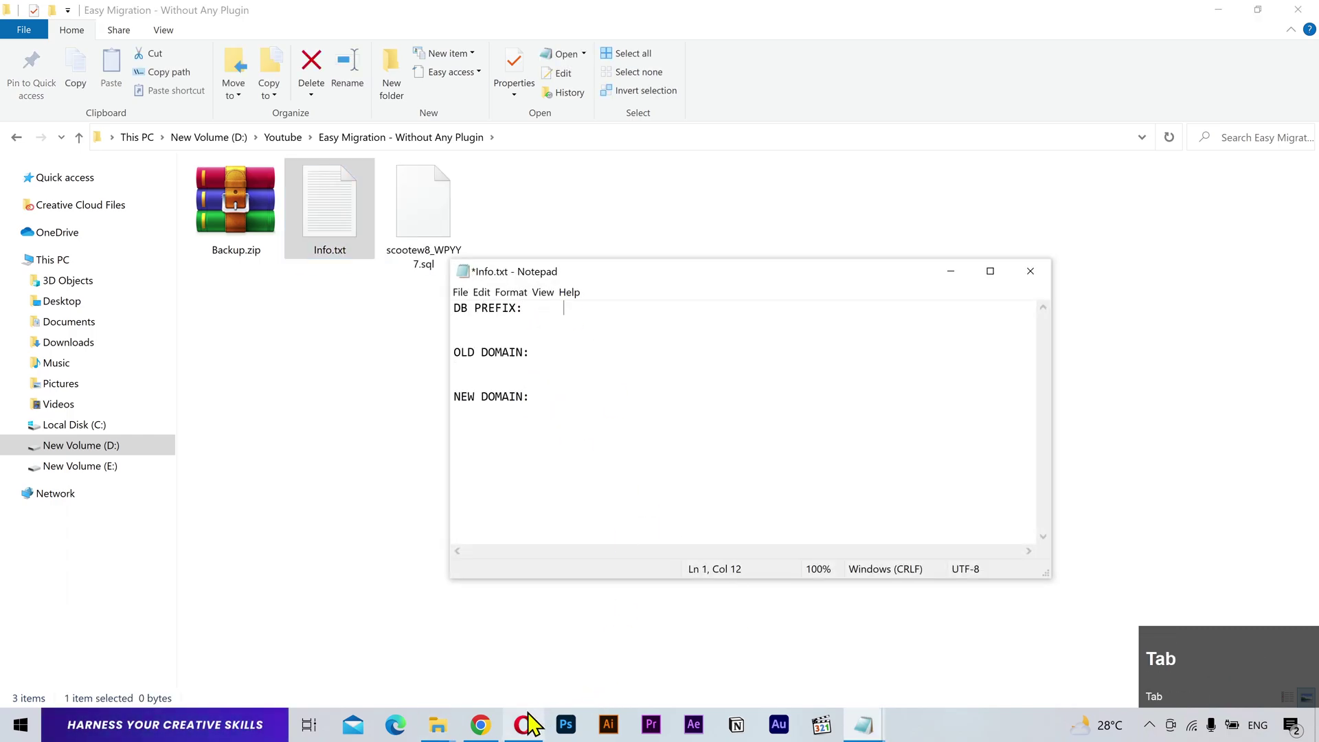
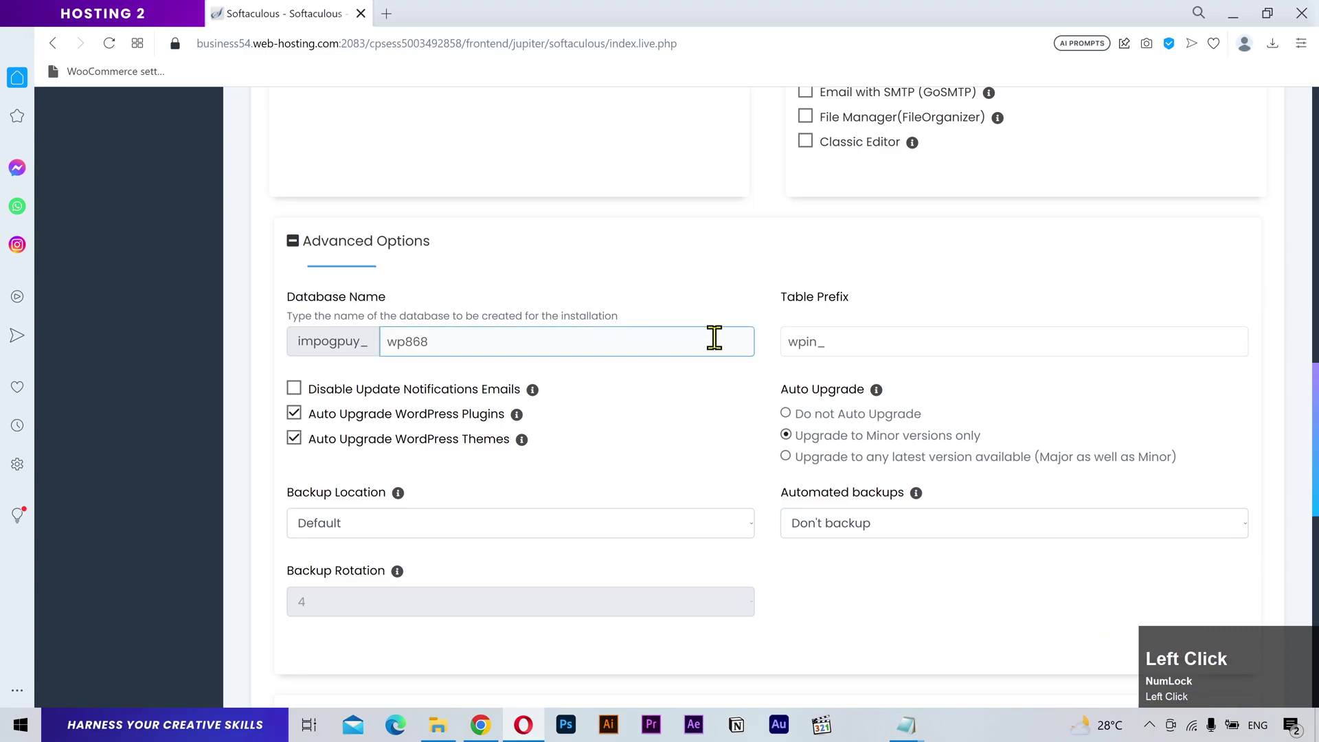
# Step: Copy F7Y_ from Info.txt into the WordPress install's Table Prefix field
pyautogui.doubleClick(848, 342)
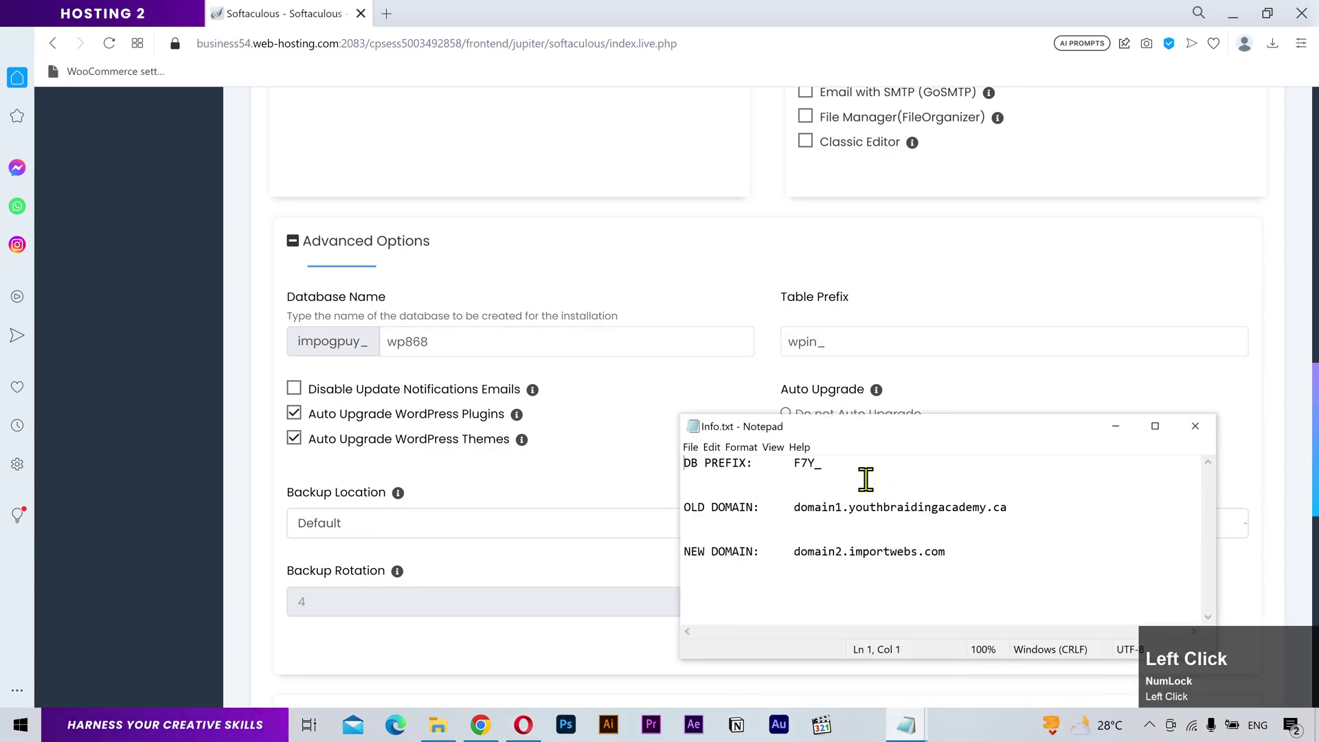
pyautogui.press('ctrl+c')
pyautogui.click(834, 342)
pyautogui.press('ctrl+v')
pyautogui.click(763, 322)
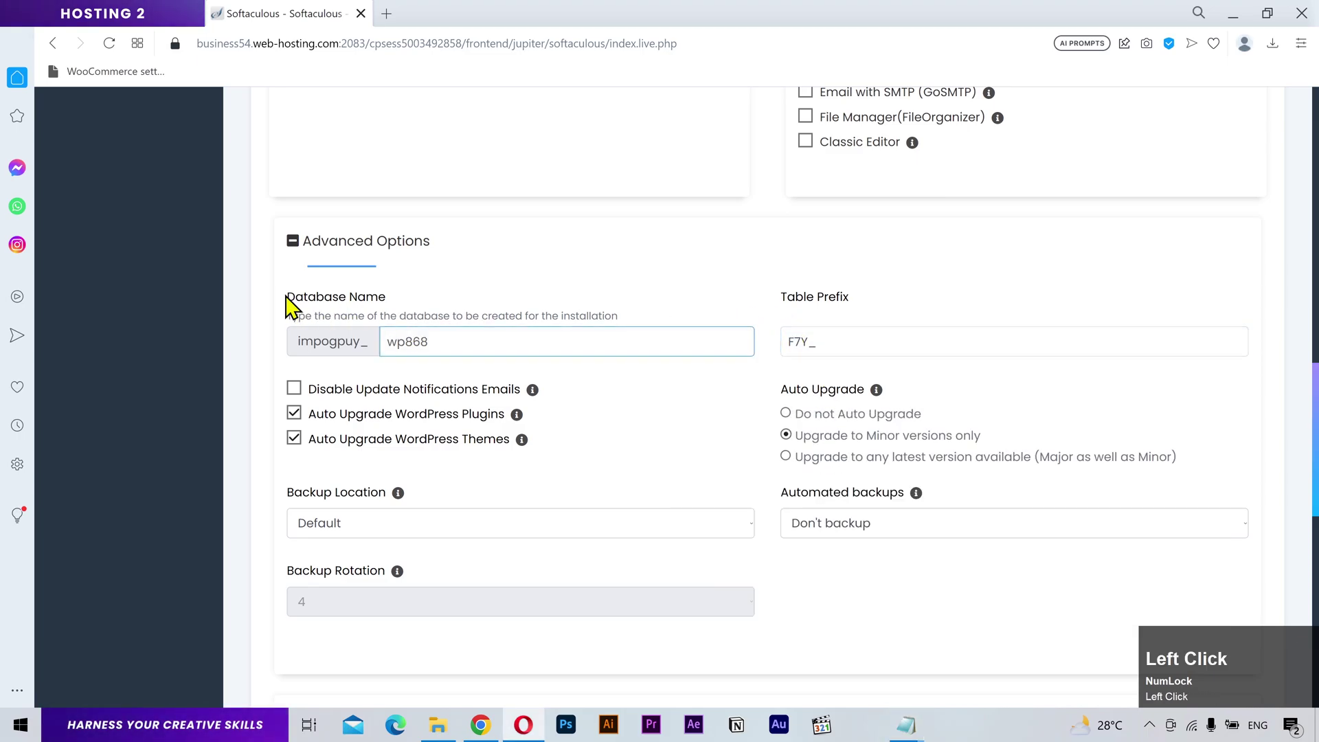
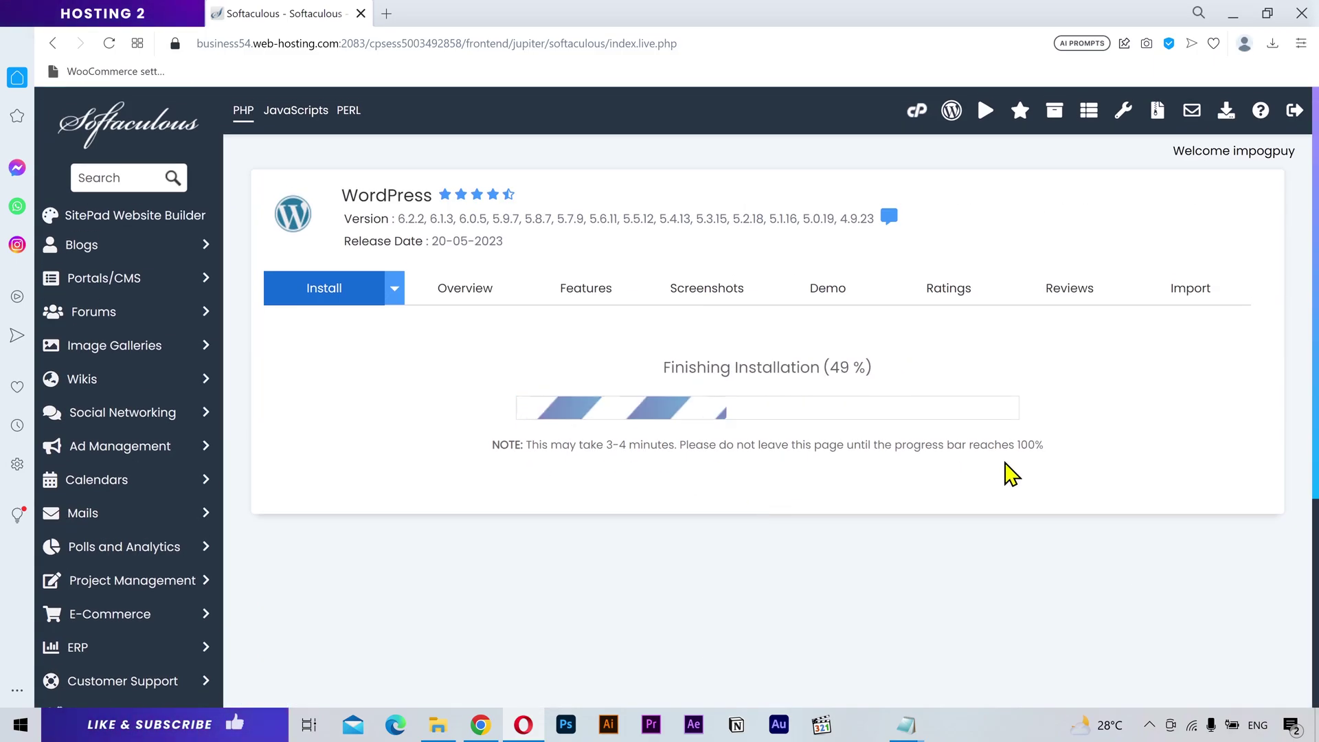
# Step: From cPanel Tools, browse File Manager into the domain2.importwebs.com folder
pyautogui.click(669, 675)
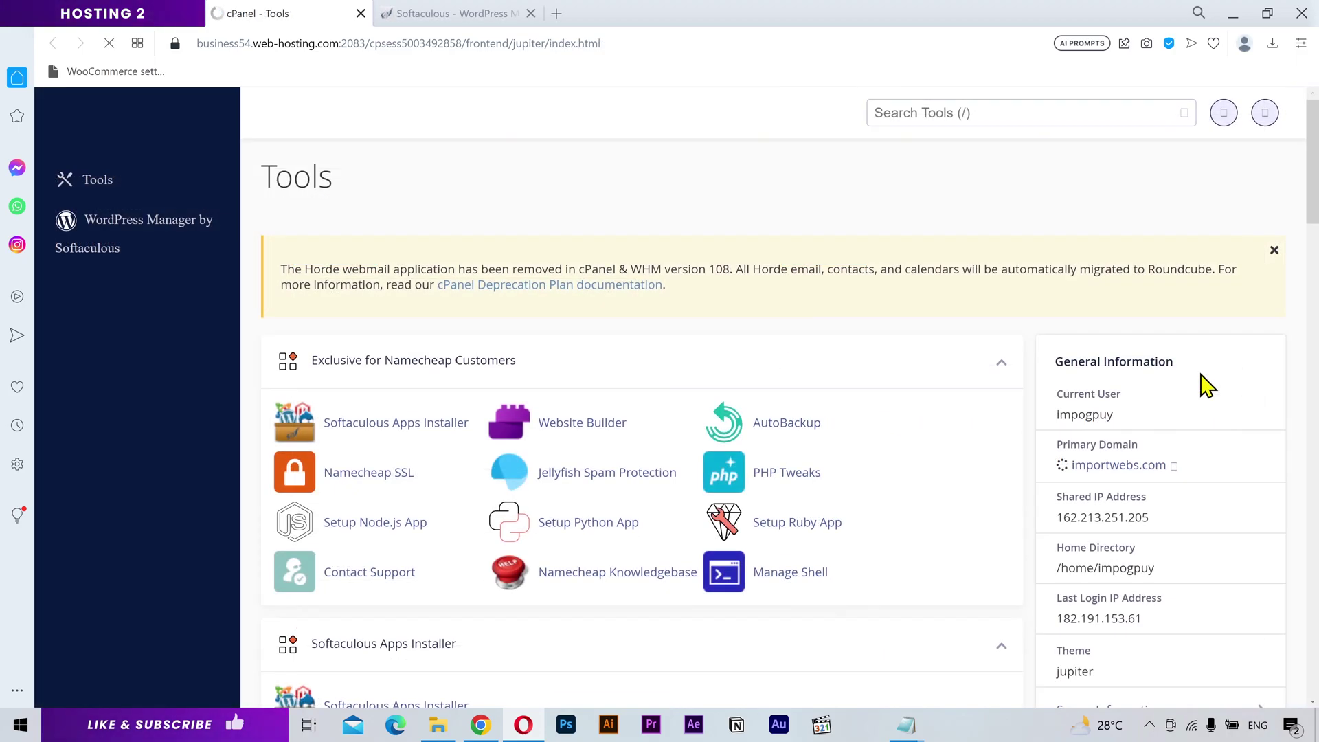
pyautogui.click(1212, 386)
pyautogui.scroll(-3)
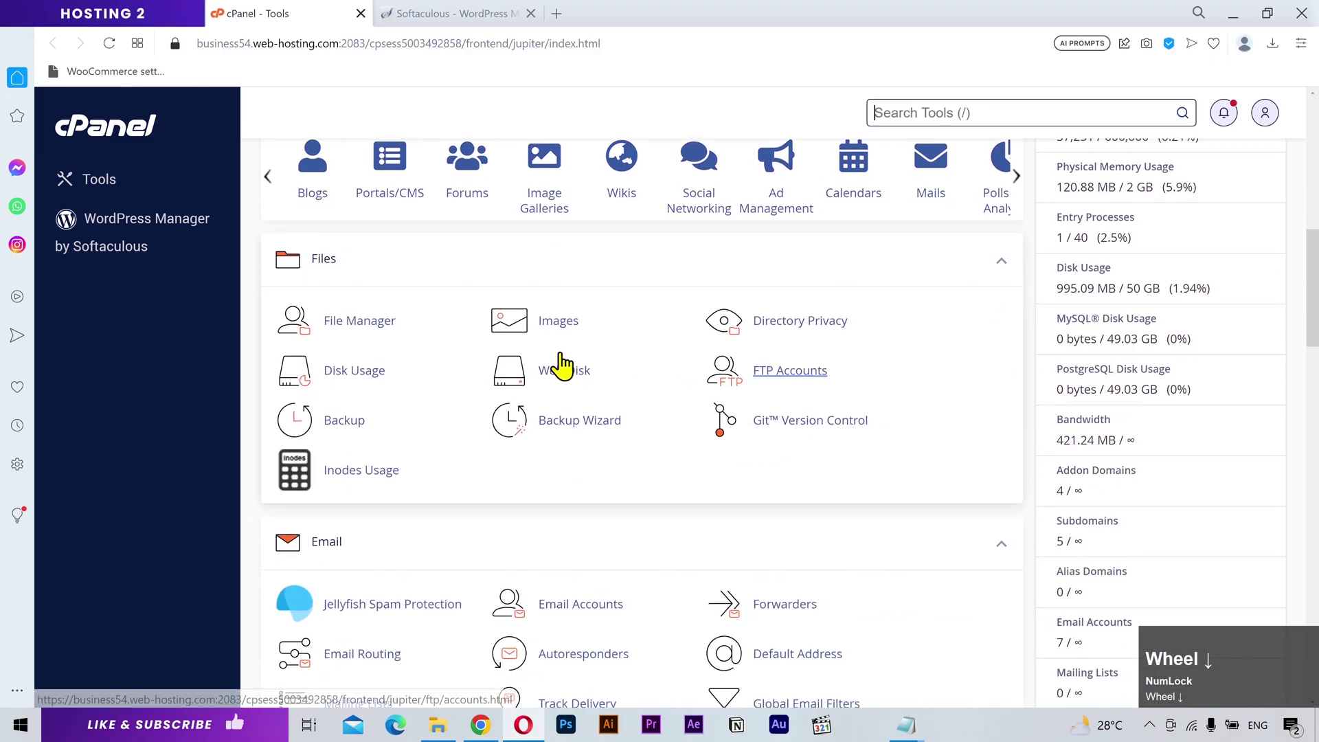
pyautogui.click(367, 345)
pyautogui.doubleClick(206, 341)
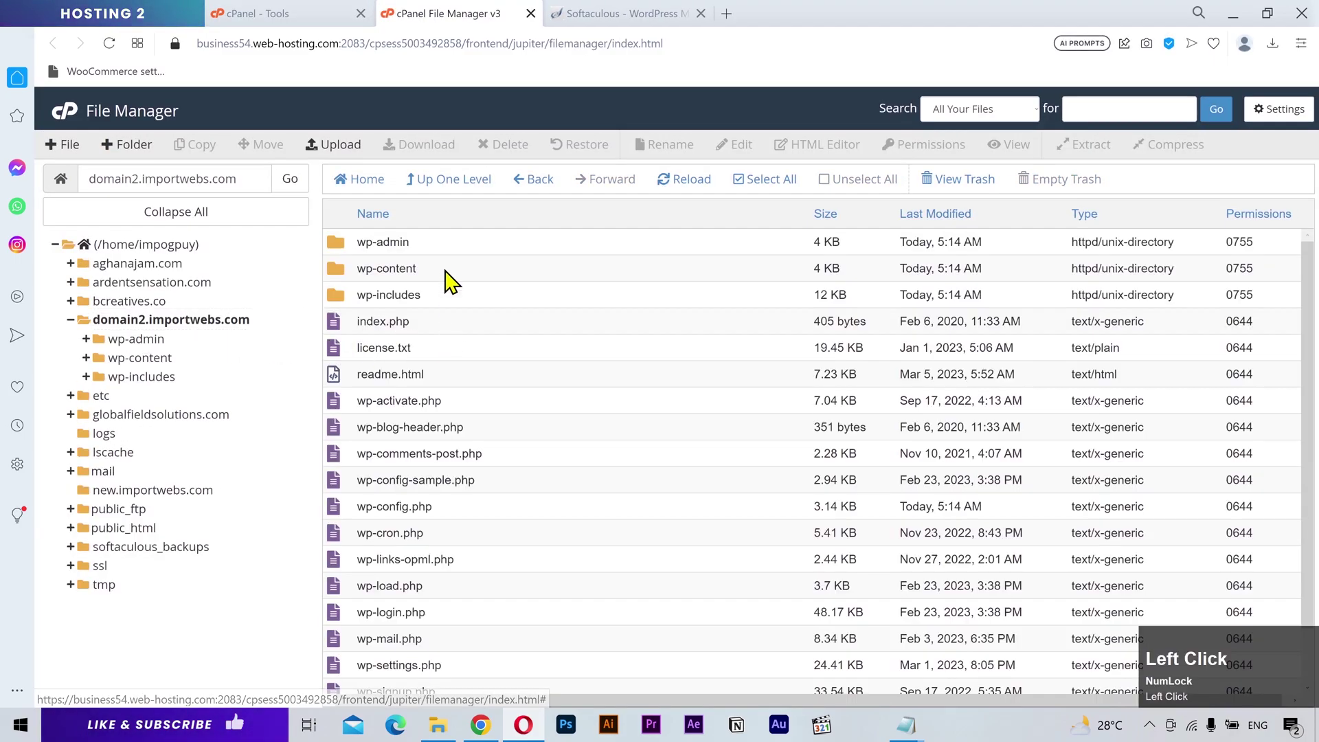
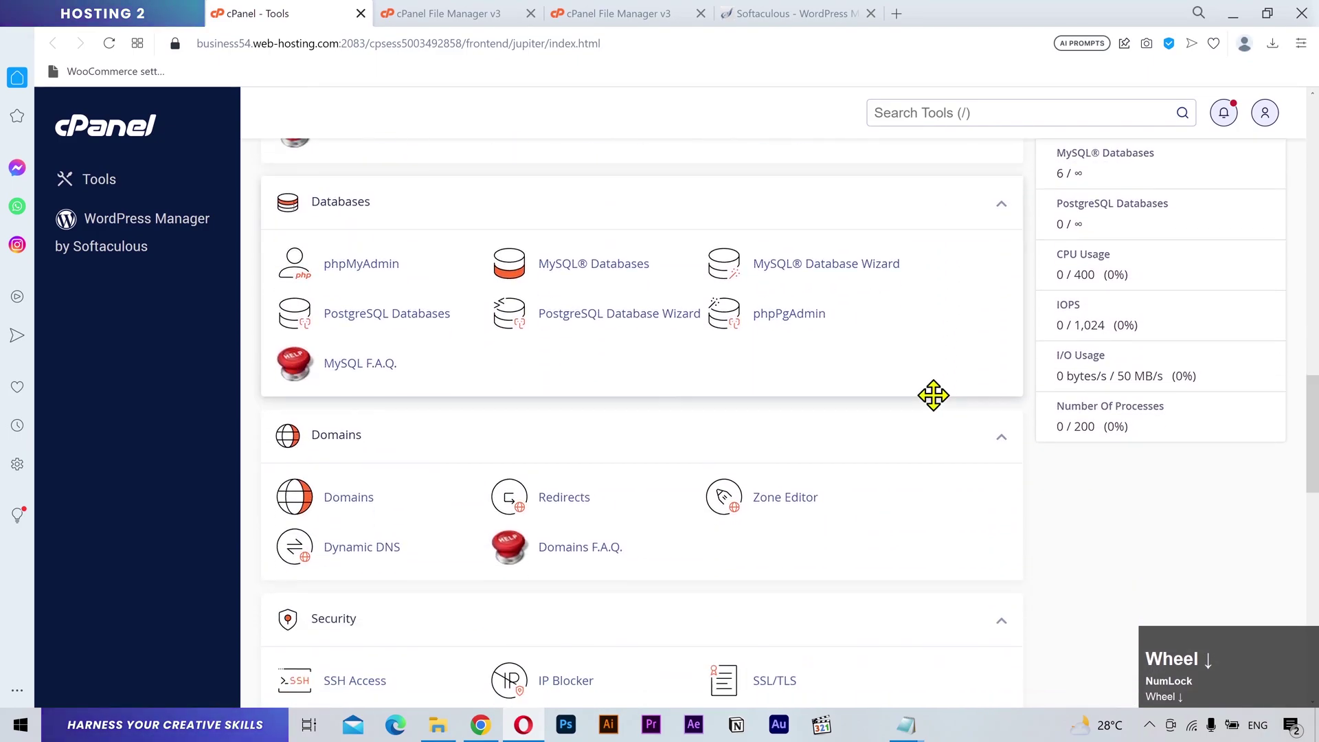
# Step: In phpMyAdmin select the impogpuy_wp868 database and check all its F7Y_ tables
pyautogui.scroll(-3)
pyautogui.click(399, 283)
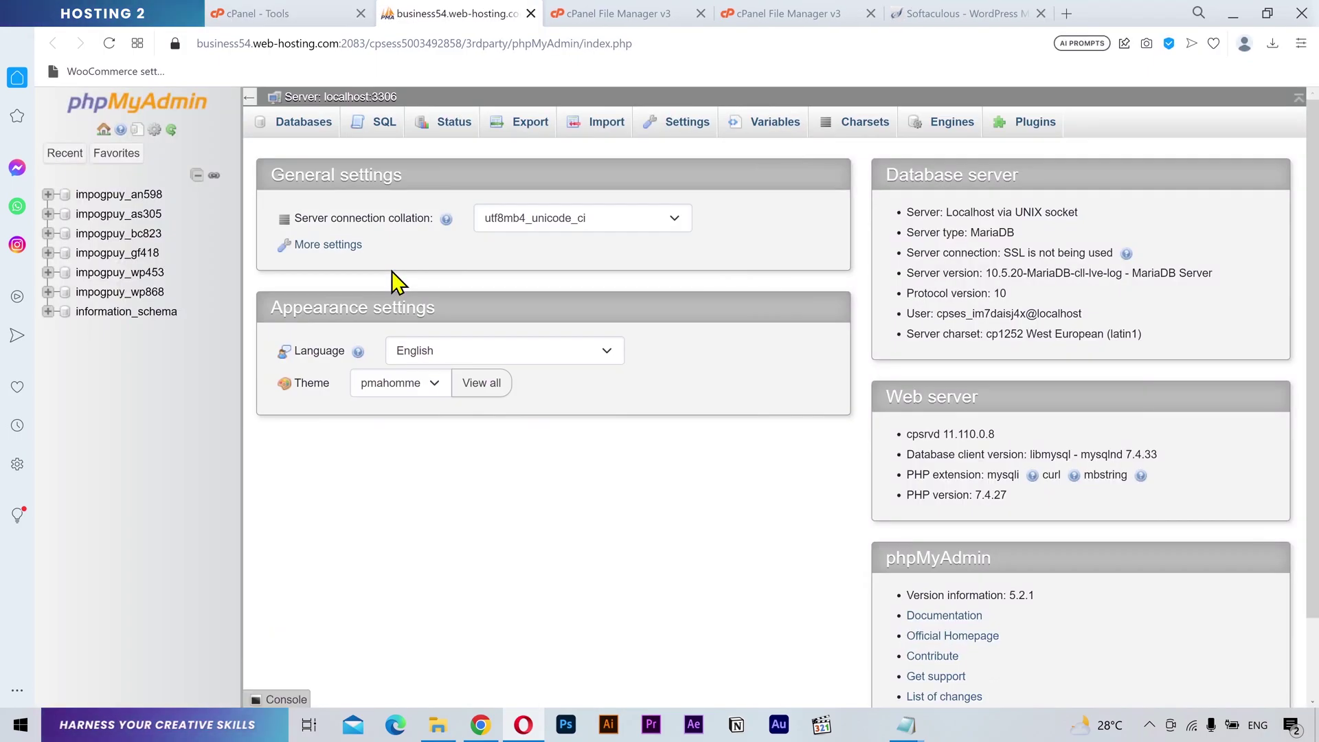
pyautogui.doubleClick(153, 302)
pyautogui.doubleClick(346, 621)
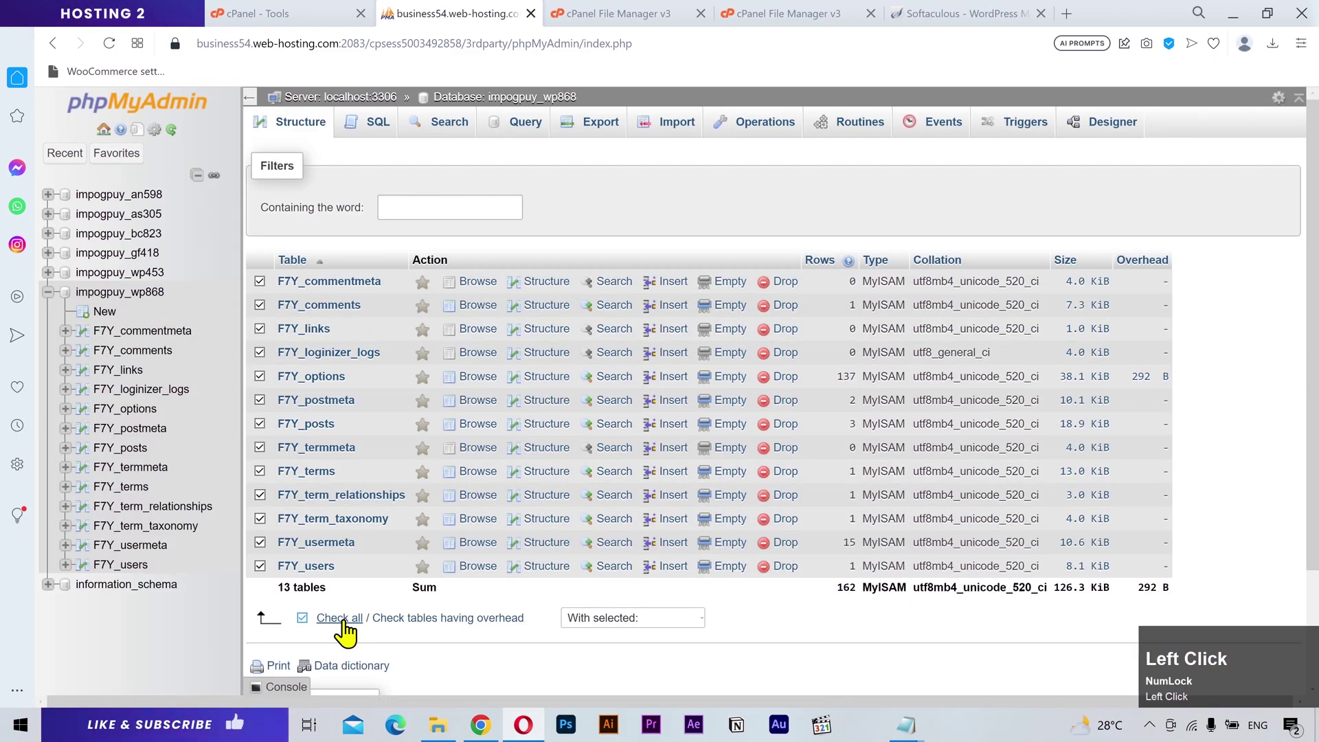
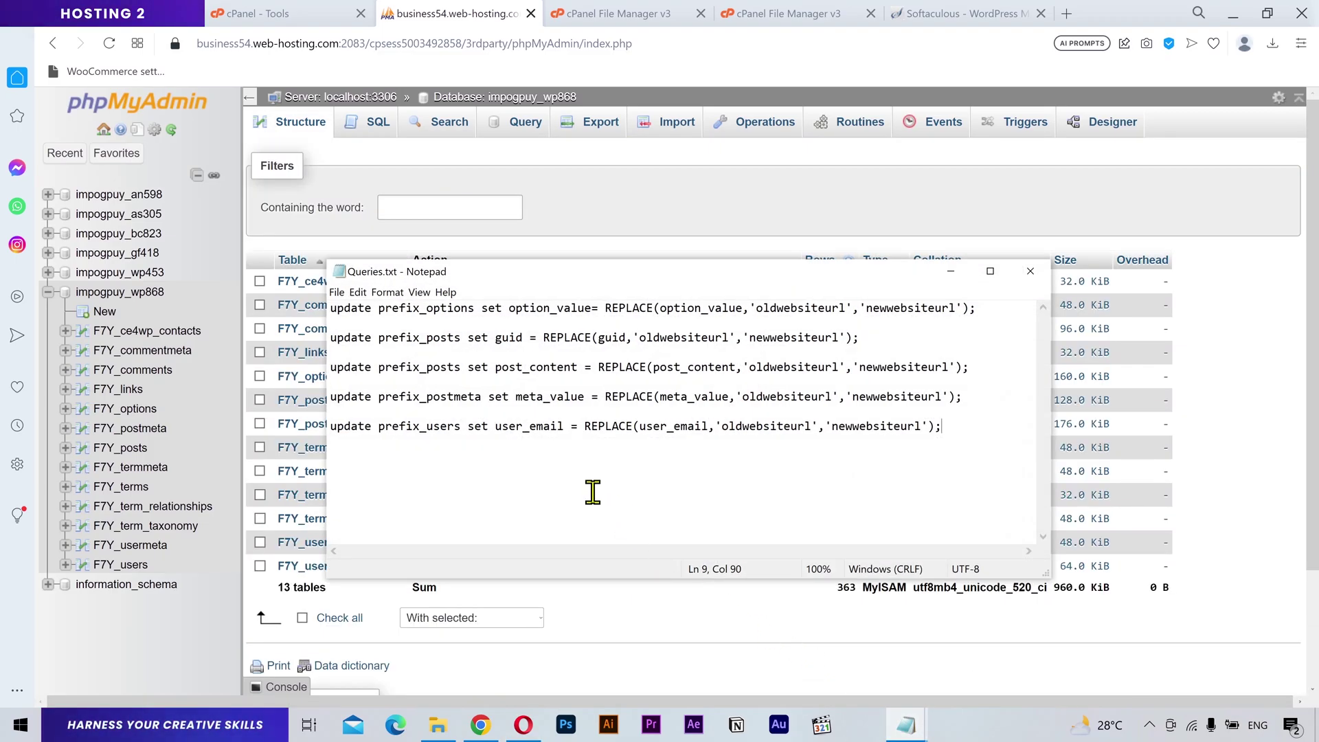
pyautogui.moveTo(379, 306); pyautogui.dragTo(758, 311)
pyautogui.moveTo(759, 310); pyautogui.dragTo(872, 363)
pyautogui.press('ctrl+a')
pyautogui.press('ctrl+c')
pyautogui.click(1082, 25)
pyautogui.write('GOOGLE.Com')
pyautogui.press('Return')
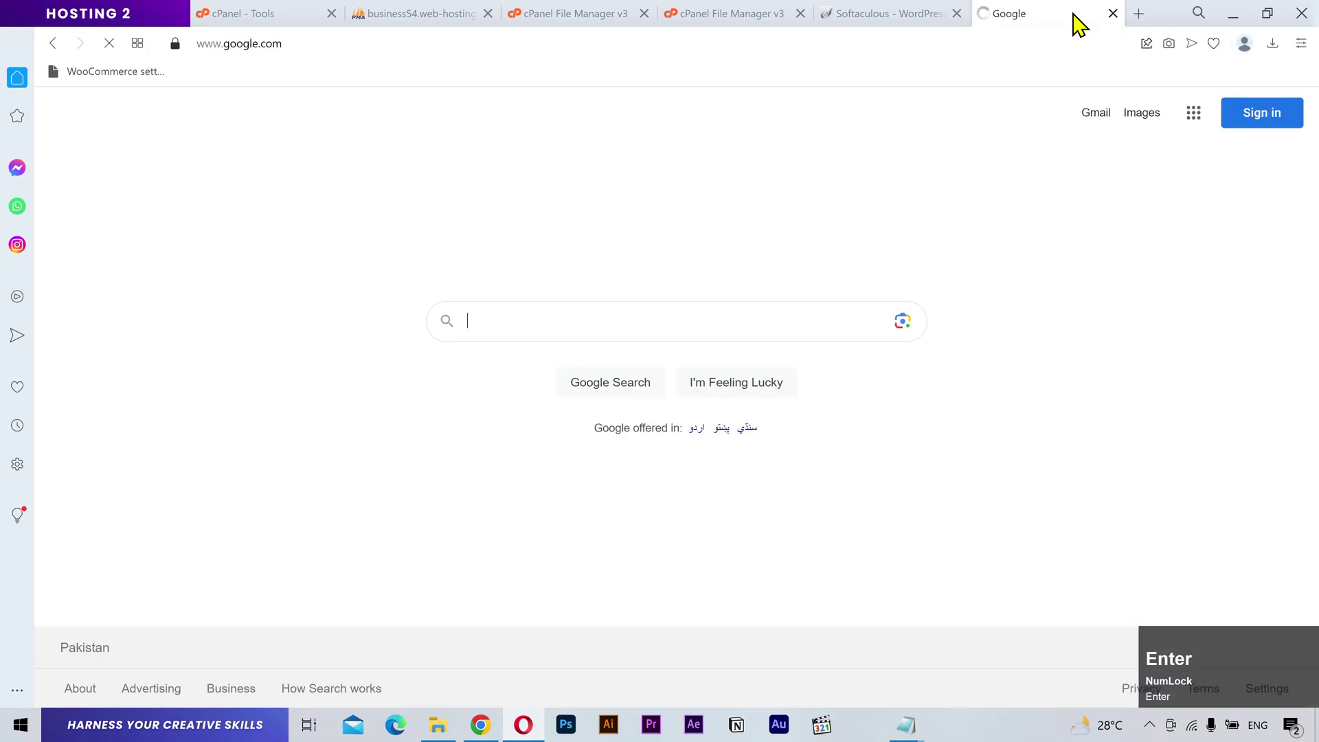
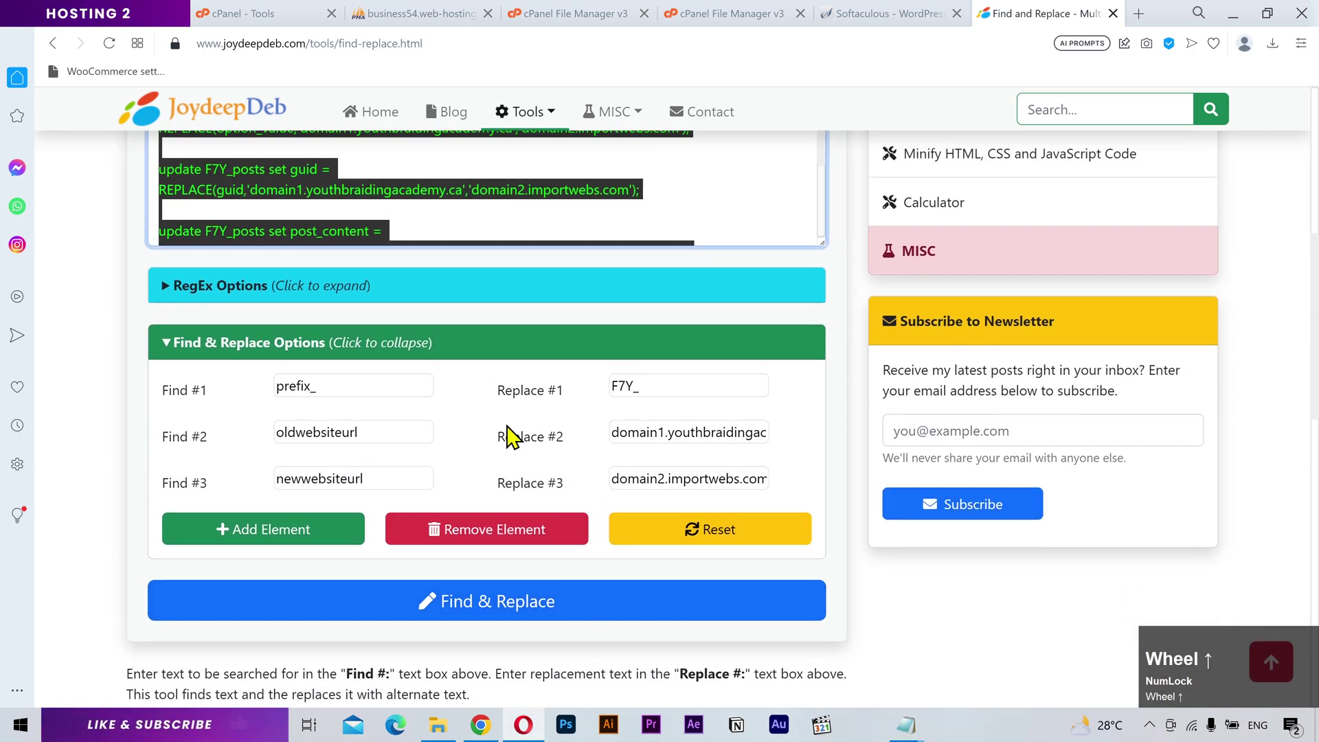
# Step: Copy the converted F7Y_ queries swapping domain1.youthbraidingacademy.ca for domain2.importwebs.com
pyautogui.press('ctrl+c')
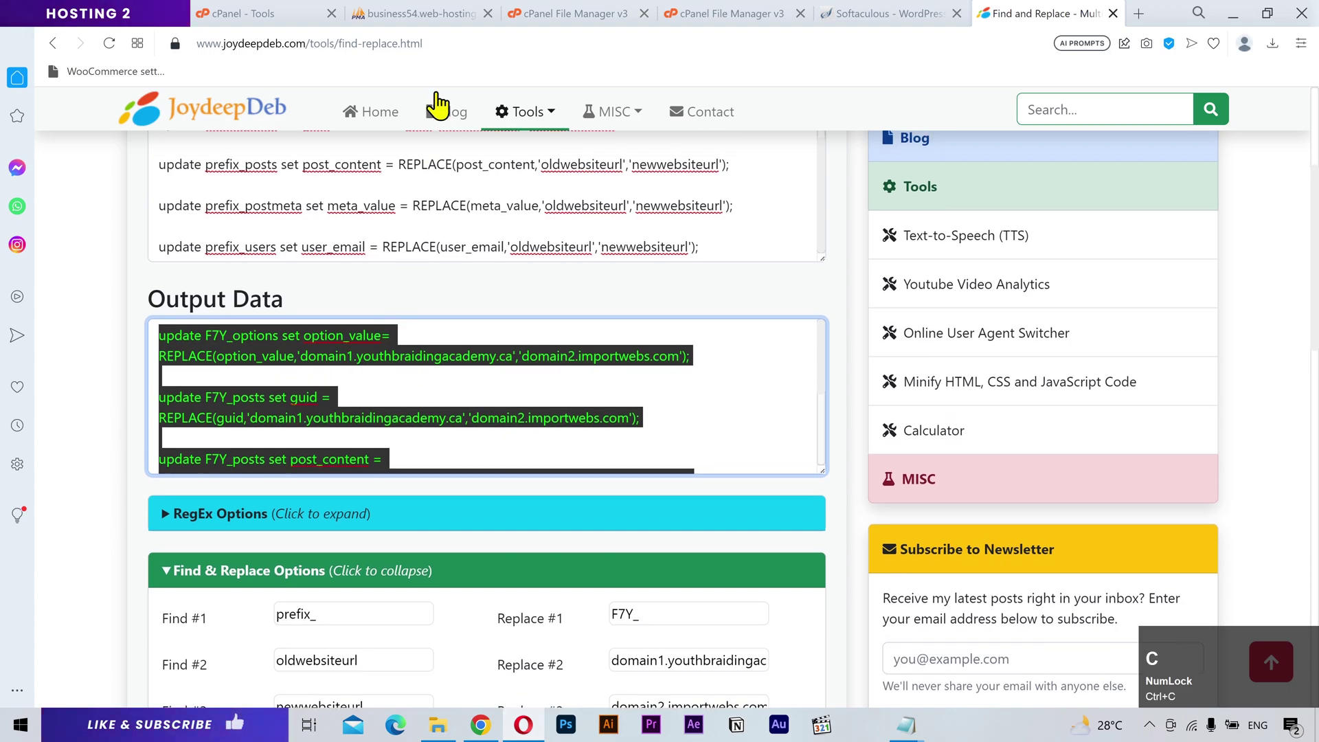
# Step: Paste the five F7Y_ URL-update queries into impogpuy_wp868's SQL editor
pyautogui.click(441, 14)
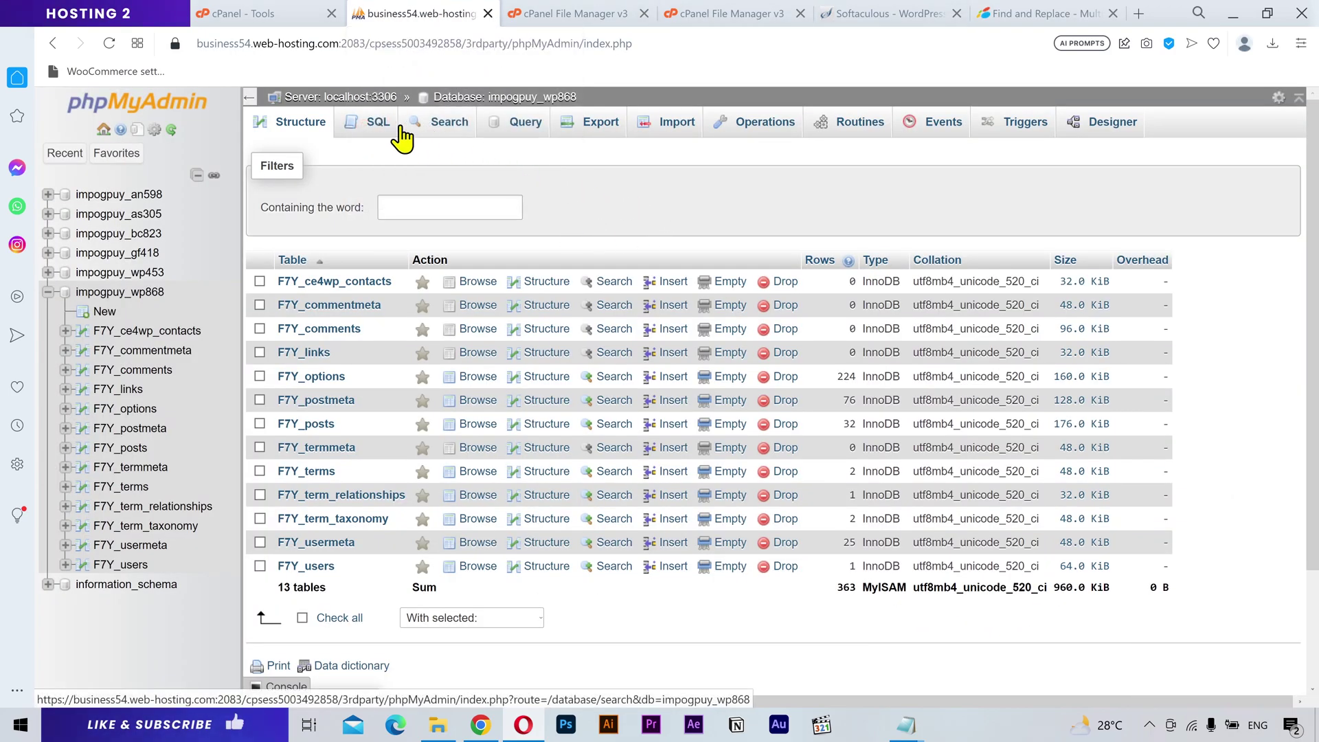
pyautogui.click(374, 134)
pyautogui.click(493, 268)
pyautogui.press('ctrl+v')
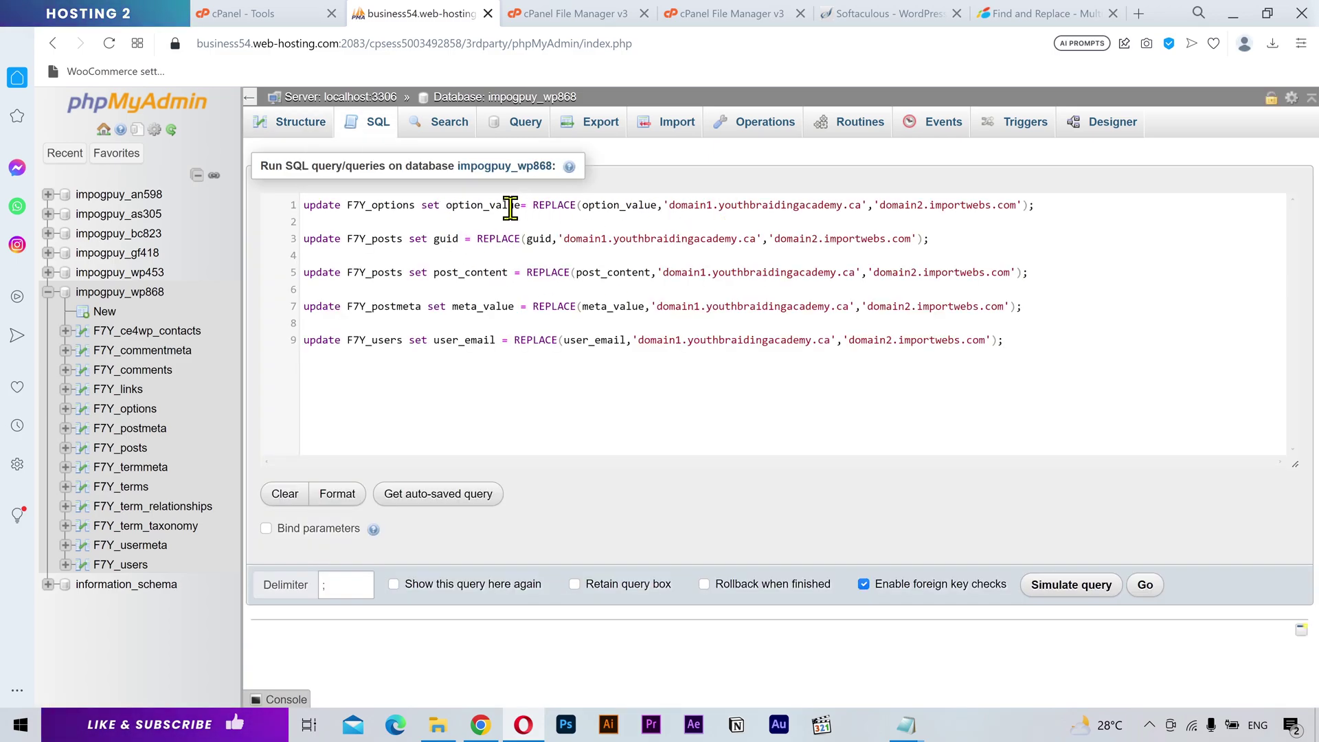